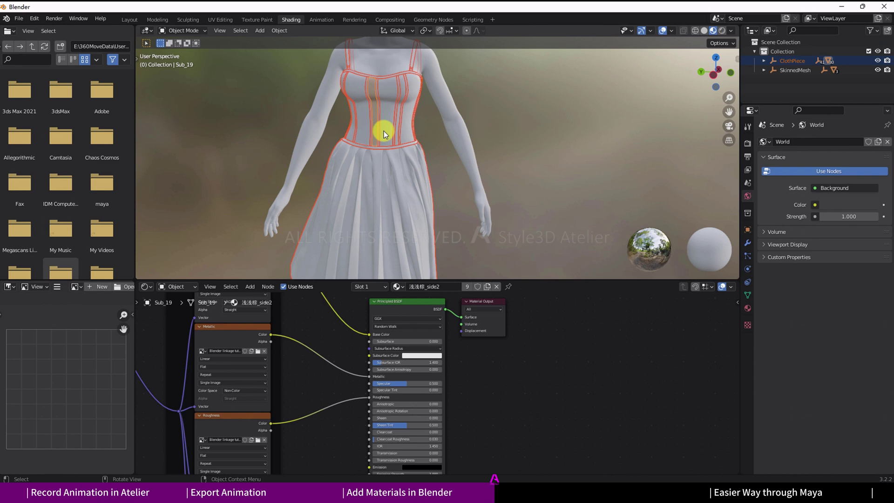
- Link the active piece's textured material to all selected garment pieces via Ctrl+L Link Materials
key("ctrl+i")
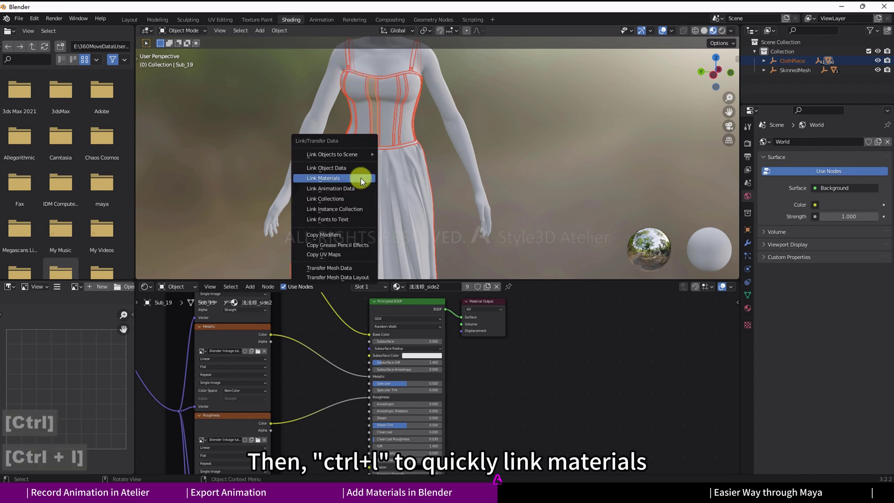
left_click(357, 185)
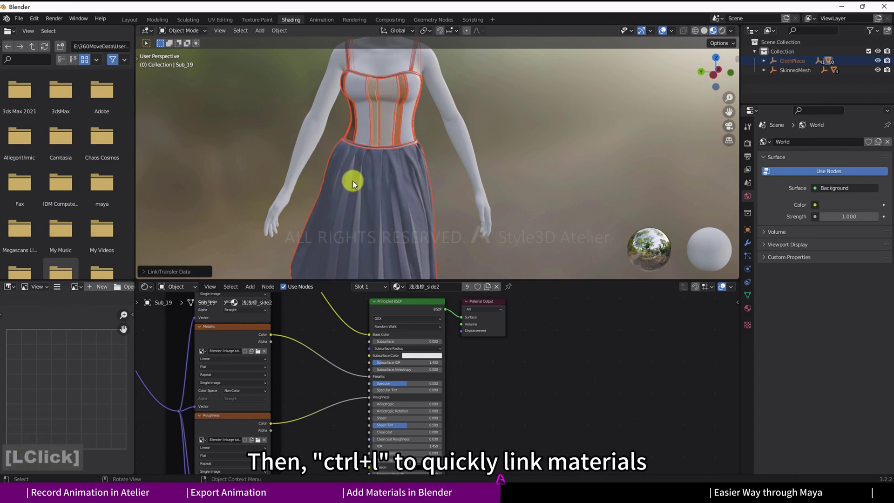
- Reframe the view on the dressed avatar and select the animated avatar body
scroll("down", 3)
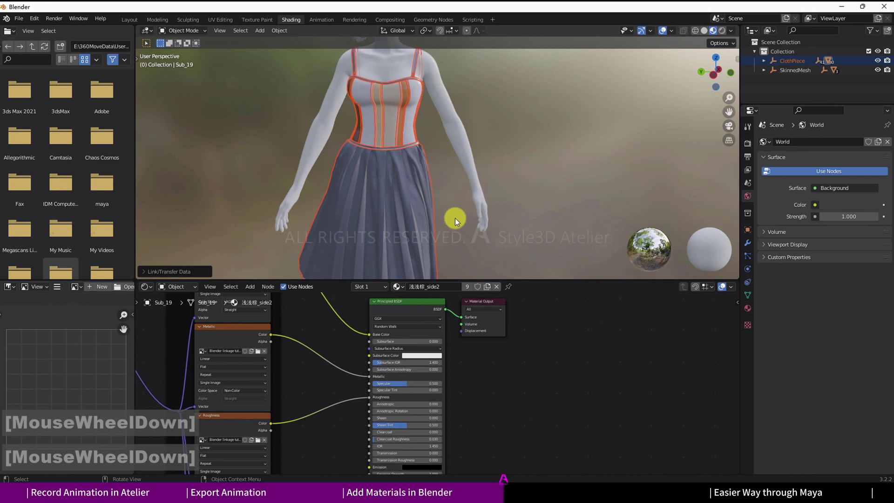
middle_click(436, 228)
middle_click(463, 224)
scroll("down", 3)
middle_click(509, 192)
middle_click(466, 194)
left_click(479, 149)
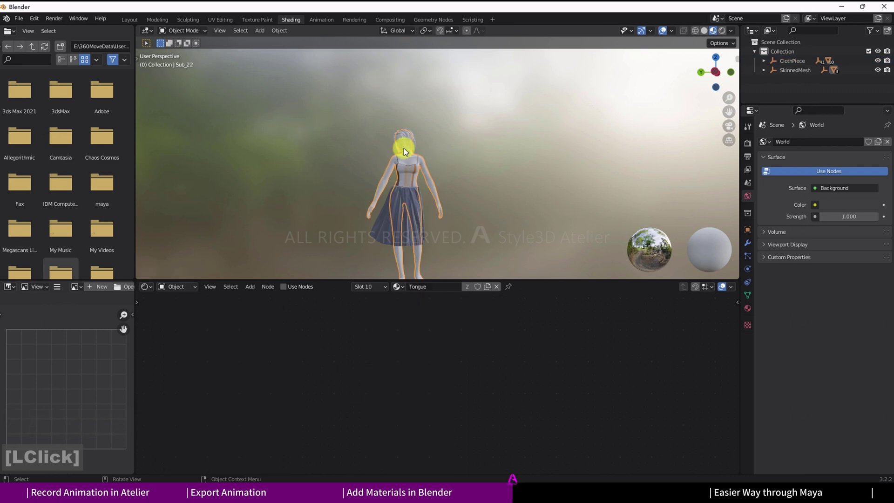
- Import model.obj as a Wavefront OBJ so the avatar arrives with its skin material beside the dressed avatar
scroll("down", 3)
middle_click(504, 199)
middle_click(505, 199)
left_click(27, 24)
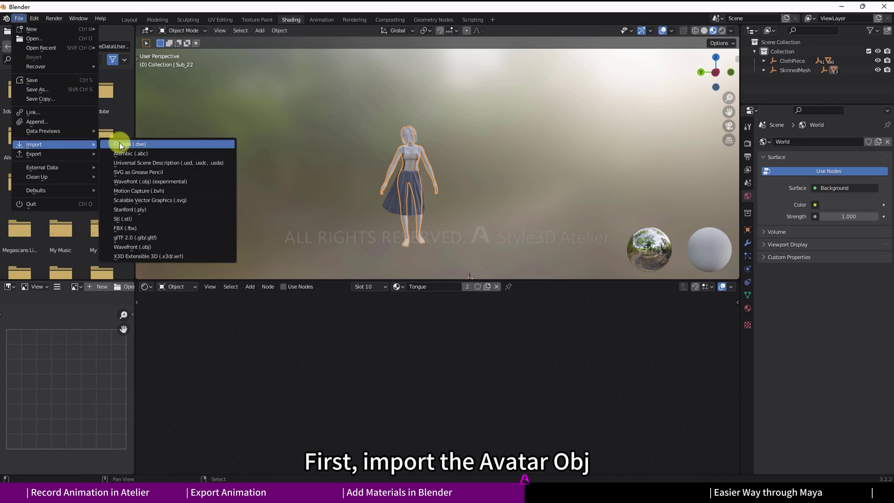
left_click(349, 166)
double_click(349, 166)
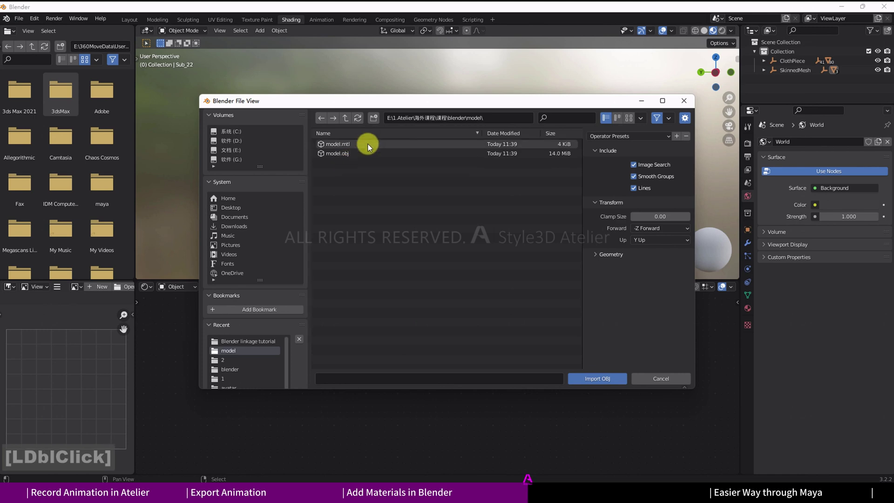
left_click(363, 161)
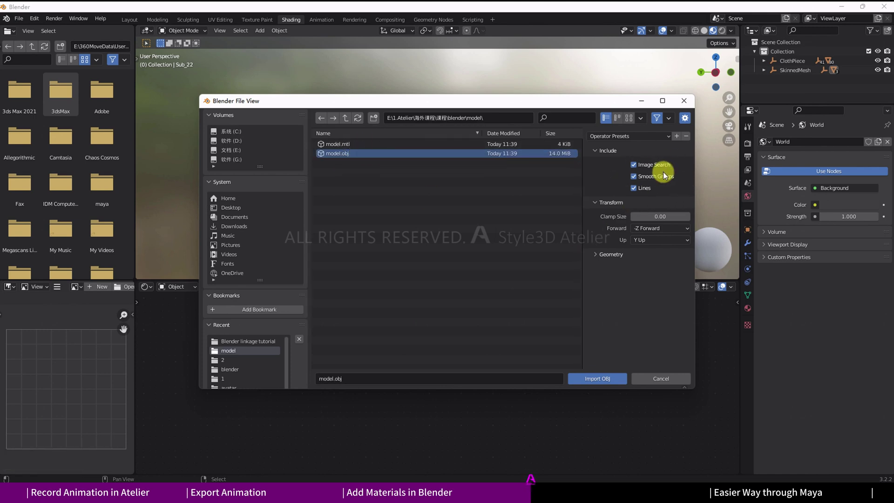
left_click(616, 384)
left_click(565, 178)
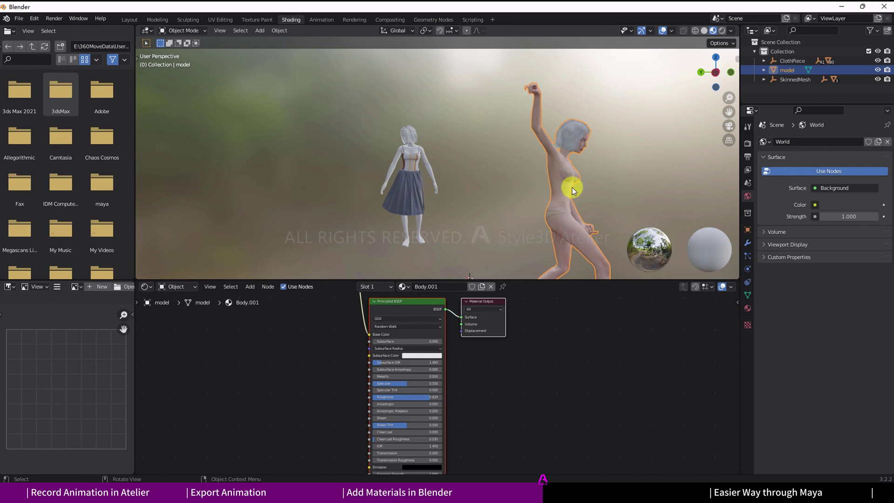
- On the animated avatar, swap the Body and Cornea slots and the next slot to their matching .001 materials
left_click(416, 152)
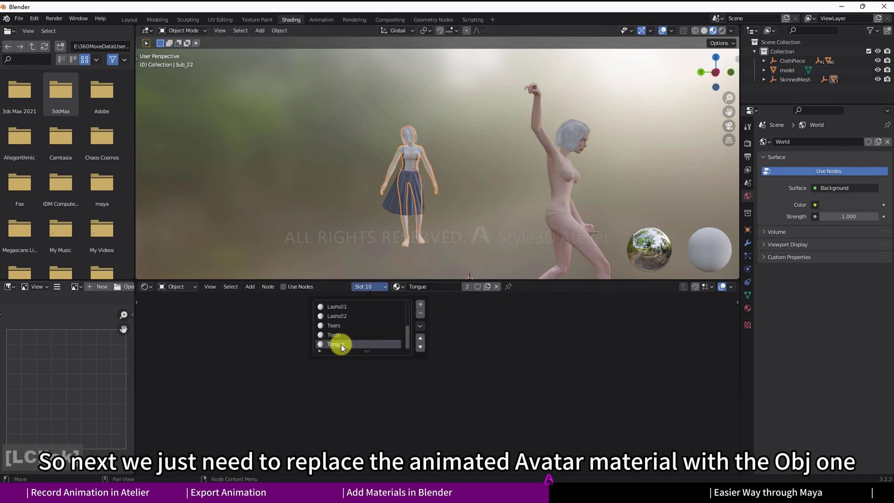
scroll("up", 3)
left_click(342, 311)
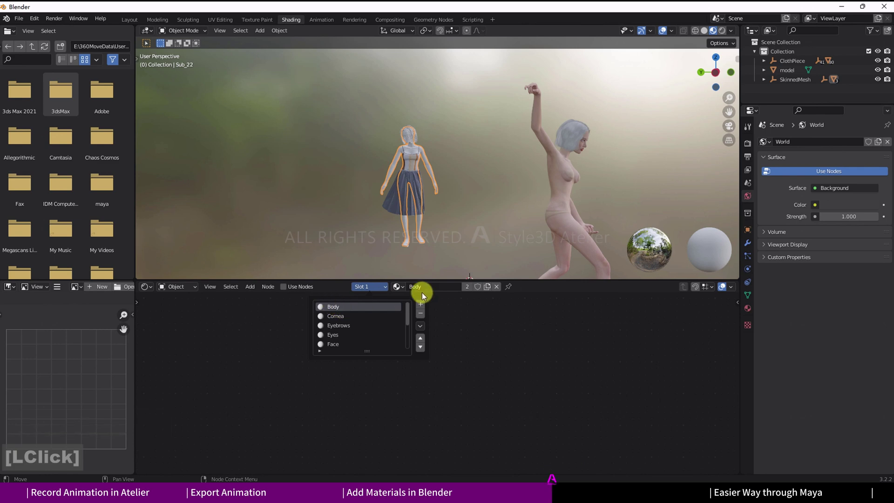
left_click(408, 291)
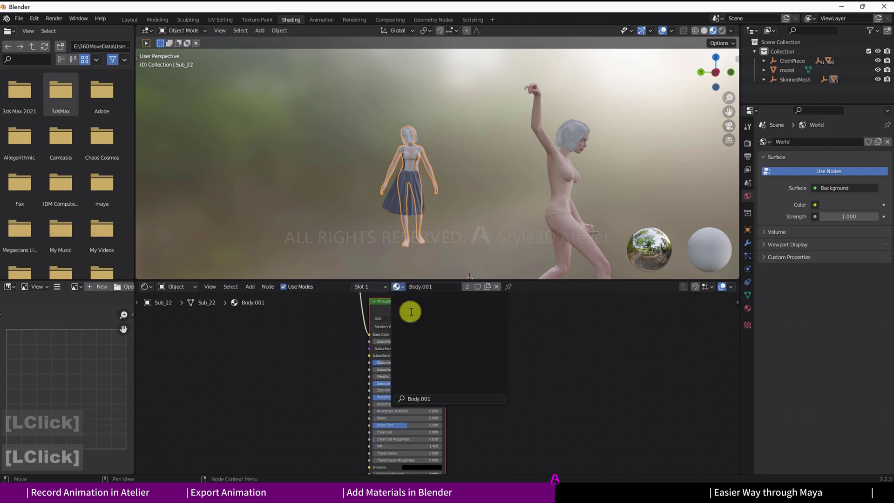
scroll("up", 3)
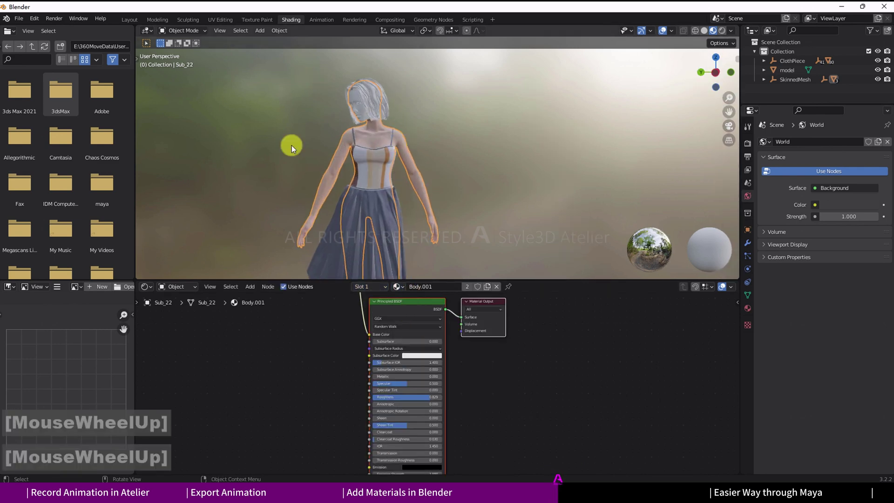
left_click(375, 290)
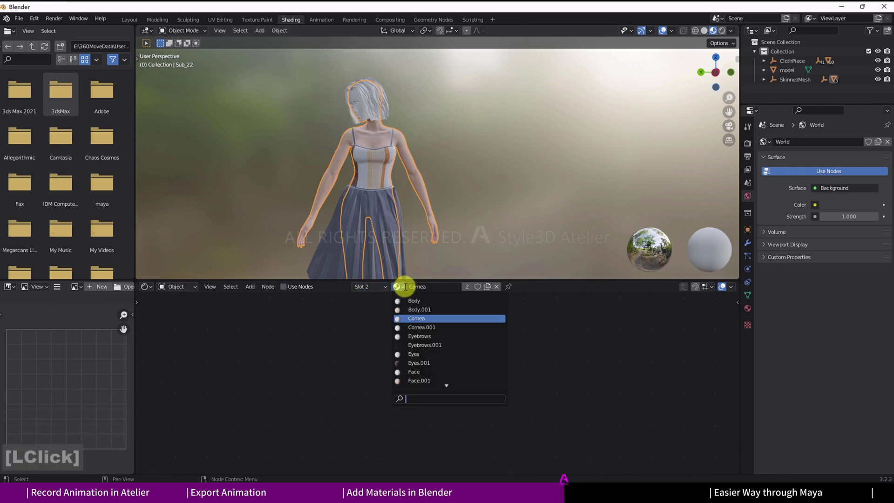
left_click(342, 328)
double_click(406, 287)
left_click(408, 311)
left_click(332, 336)
left_click(421, 359)
- Continue down the slot list, replacing each remaining material with its .001 version from the OBJ
scroll("down", 3)
left_click(376, 325)
scroll("down", 3)
left_click(351, 338)
scroll("down", 3)
left_click(348, 343)
scroll("down", 3)
left_click(414, 343)
left_click(386, 289)
scroll("down", 3)
left_click(356, 333)
scroll("down", 3)
left_click(336, 349)
- Finish the lashes, teeth, tongue, hair and shoe slots with their .001 materials
left_click(384, 289)
left_click(402, 223)
scroll("down", 3)
left_click(423, 270)
left_click(355, 331)
double_click(407, 292)
left_click(396, 303)
left_click(406, 291)
left_click(440, 347)
left_click(334, 320)
double_click(408, 292)
left_click(394, 306)
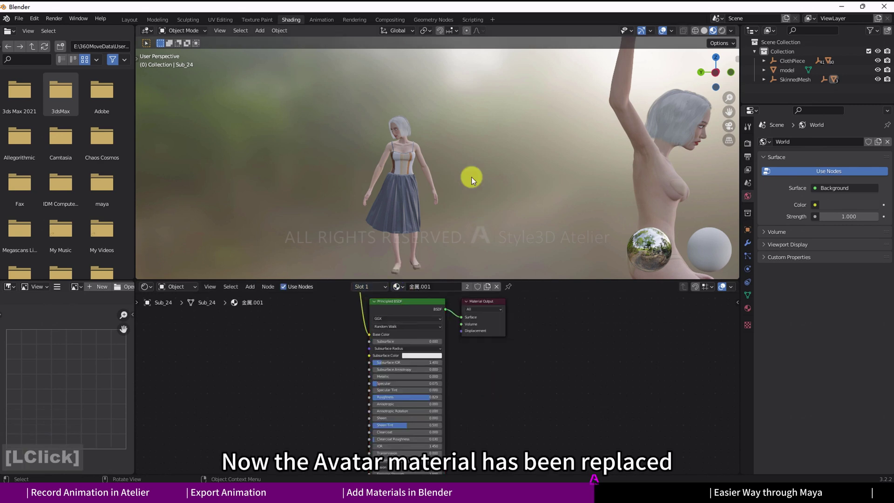
- Orbit around the two figures and select the imported OBJ model
middle_click(465, 218)
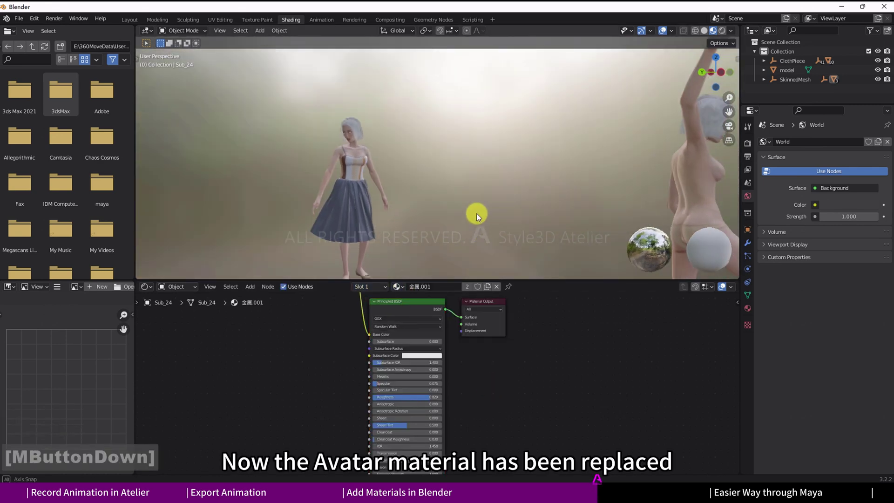
middle_click(479, 227)
left_click(694, 191)
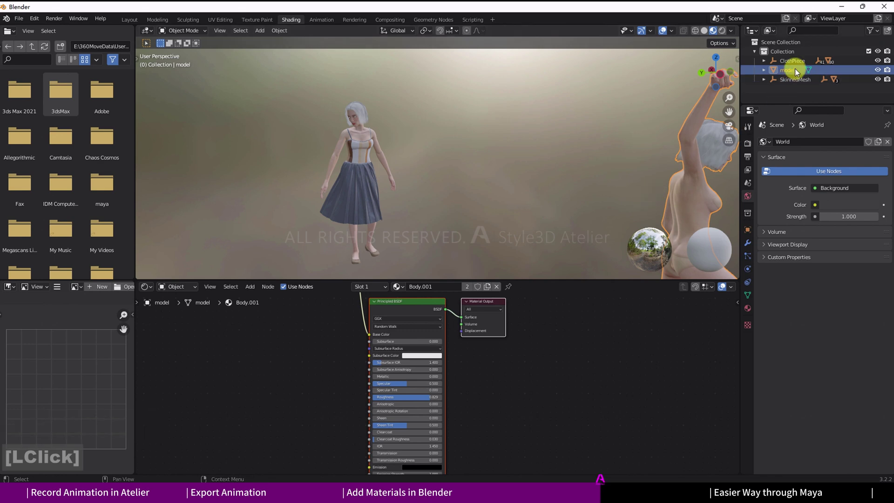
- Delete the imported OBJ model from the Outliner, then select a strap piece of the dress
right_click(798, 72)
left_click(781, 94)
key("Delete")
scroll("up", 3)
left_click(326, 133)
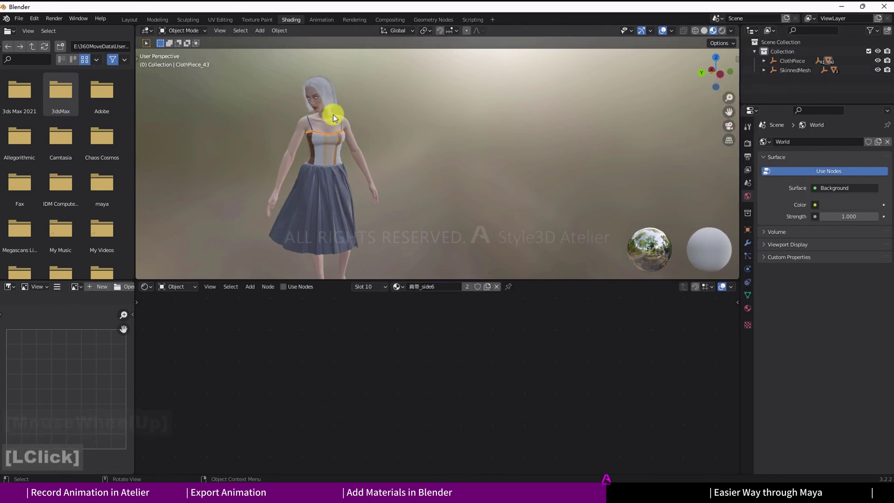
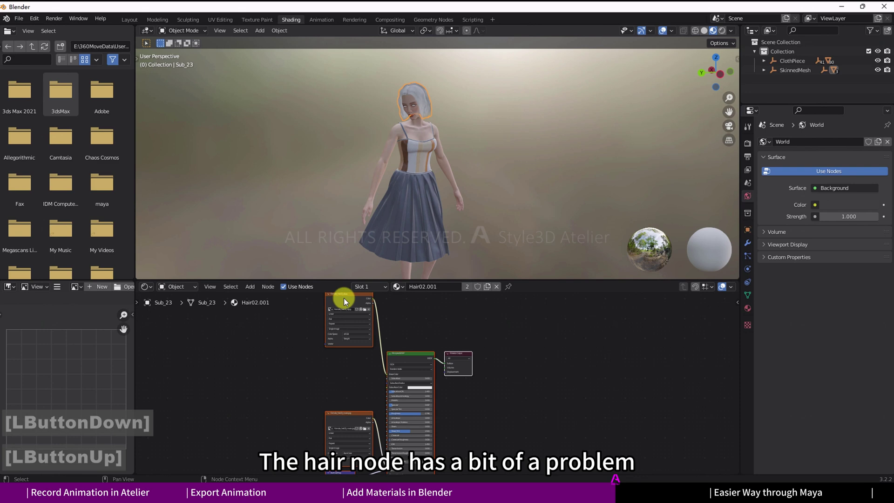
- Reconnect the hair's diffuse Image Texture to the Principled BSDF base colour so the hair shows blonde
left_click(347, 302)
scroll("down", 3)
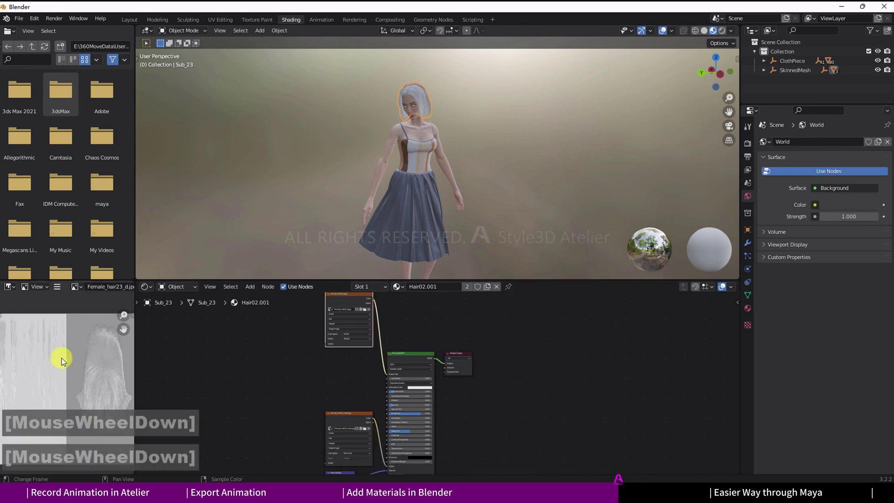
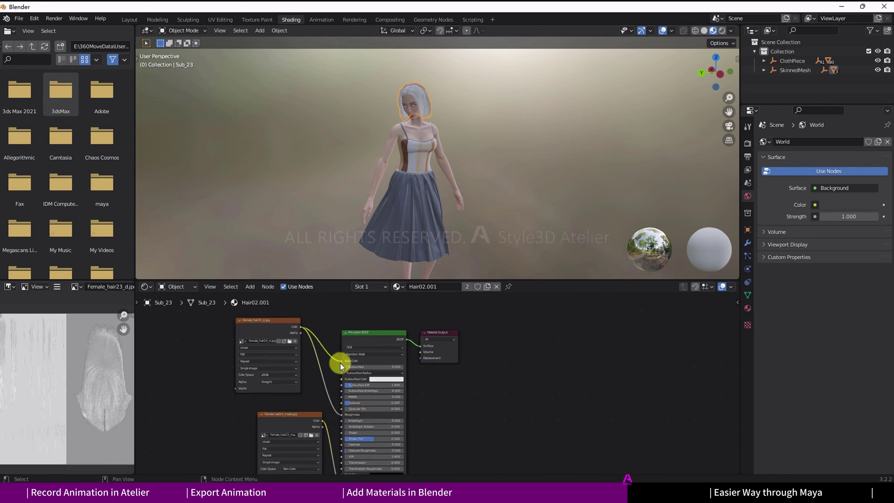
left_click(344, 363)
left_click(328, 339)
left_click(389, 236)
scroll("up", 3)
- Zoom the view in on the avatar's head to check the textured hair
middle_click(424, 136)
middle_click(423, 146)
middle_click(449, 180)
middle_click(320, 148)
middle_click(420, 149)
middle_click(535, 151)
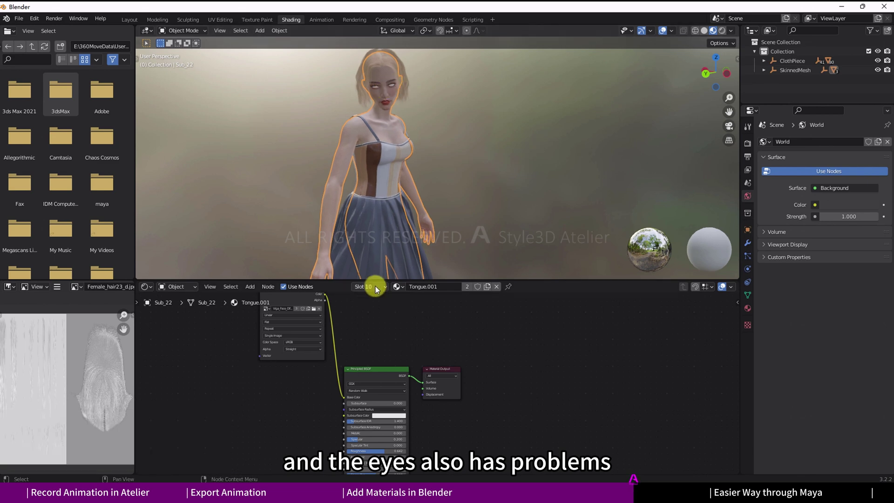
- Fix the Tears and Cornea material slots, giving the cornea zero alpha so the eyes look natural
left_click(378, 292)
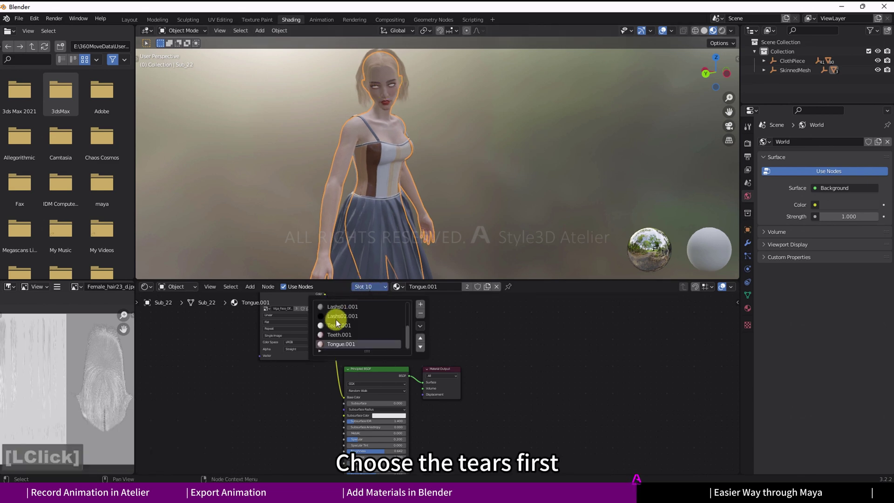
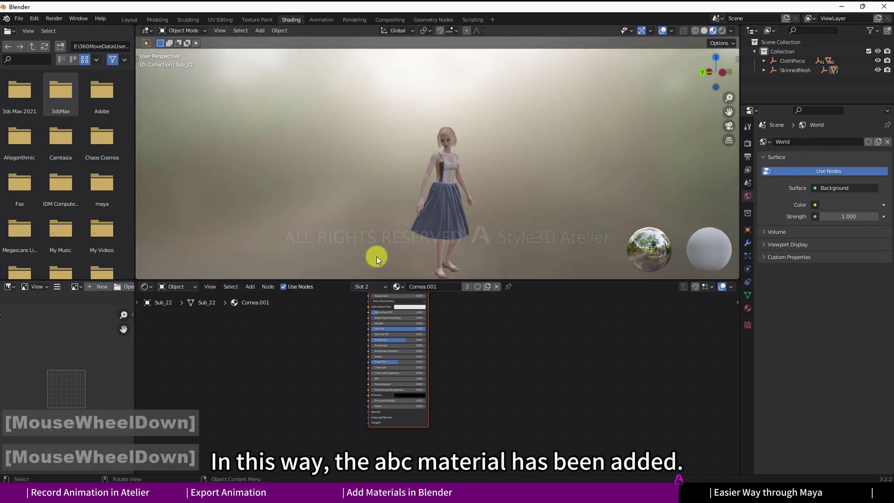
left_click(516, 188)
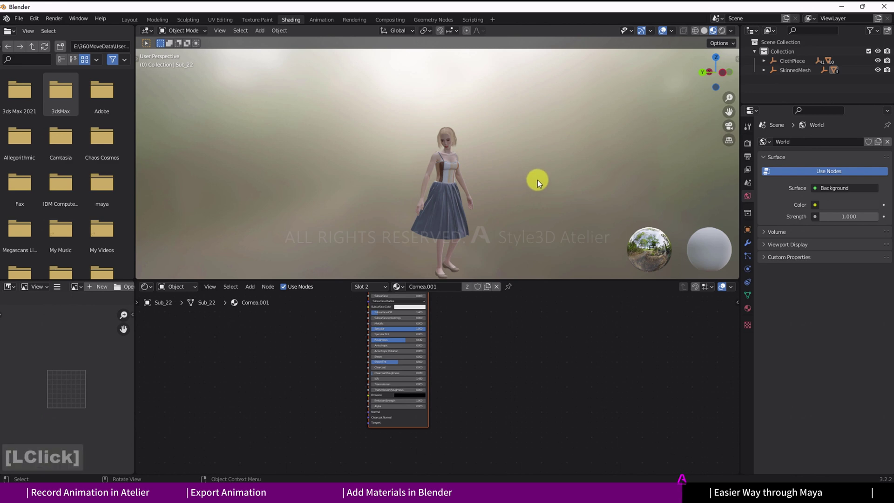
- Return to the Layout workspace and play the dressed avatar's animation from the Timeline
left_click(131, 26)
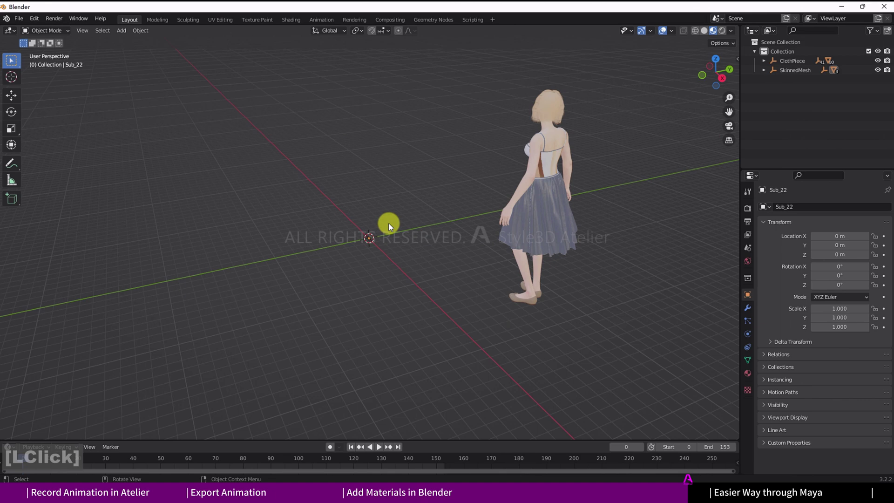
middle_click(543, 275)
middle_click(641, 259)
scroll("down", 3)
left_click(381, 414)
left_click(382, 396)
left_click(377, 397)
scroll("down", 3)
scroll("up", 3)
middle_click(402, 267)
left_click(382, 398)
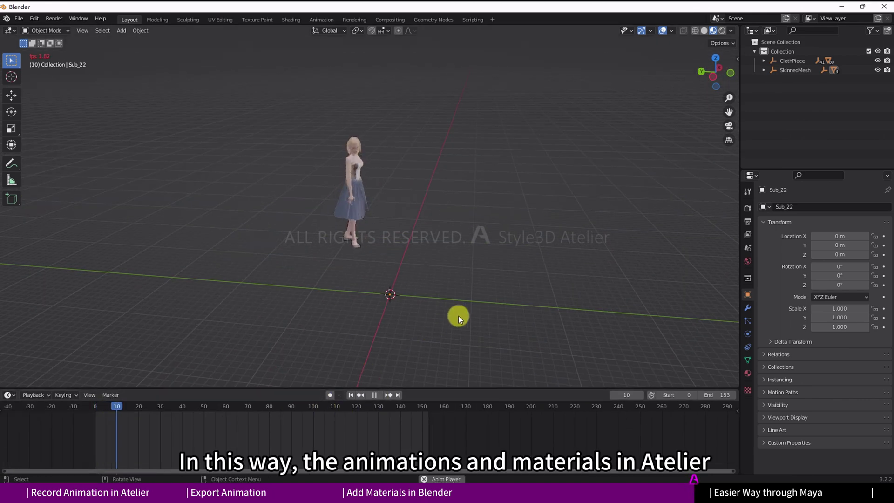
- Switch the viewport to solid shading and play back the swinging skirt animation again
scroll("up", 3)
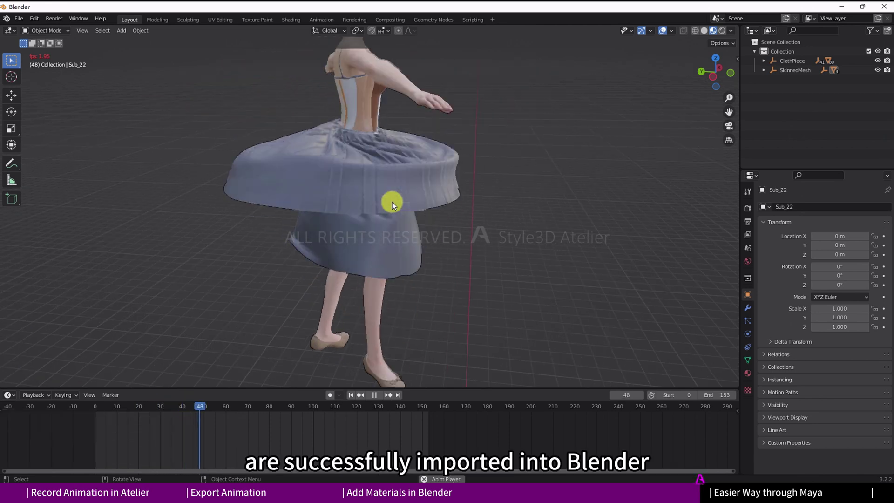
scroll("down", 3)
scroll("down", 3)
left_click(708, 34)
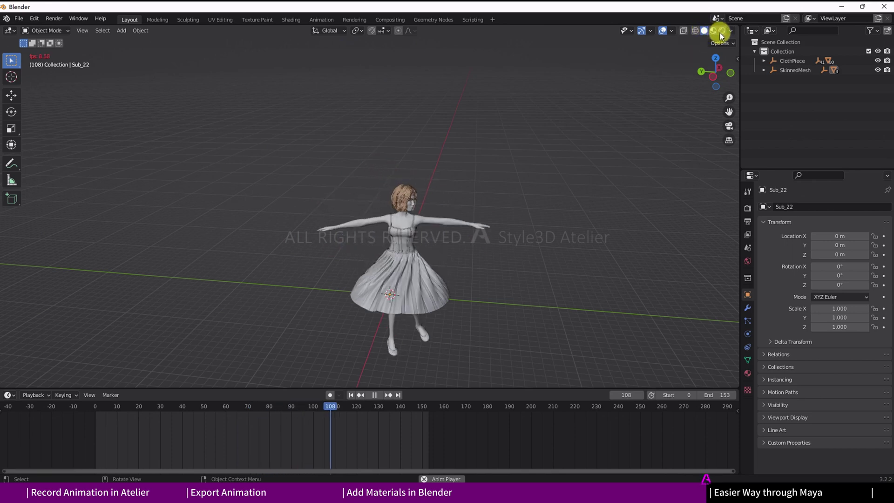
left_click(727, 37)
left_click(715, 34)
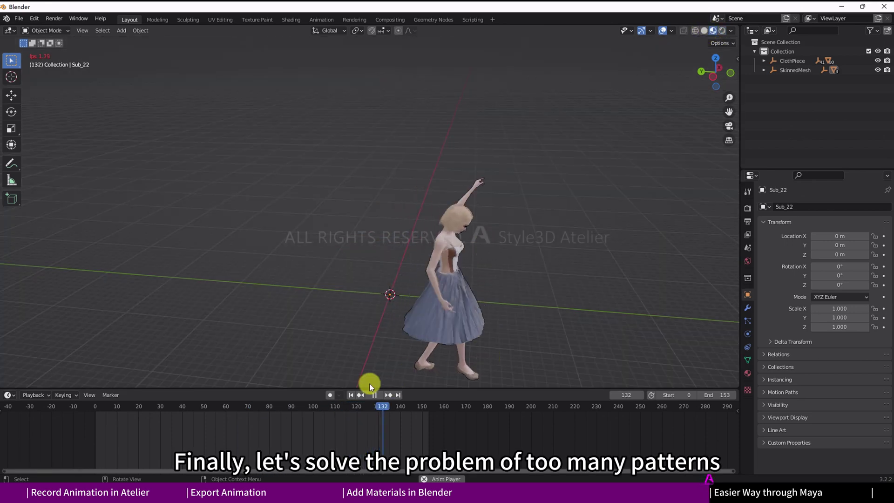
- Import Blender linkage tutorial.abc into Maya and select the ClothPiece group in the Outliner
left_click(377, 394)
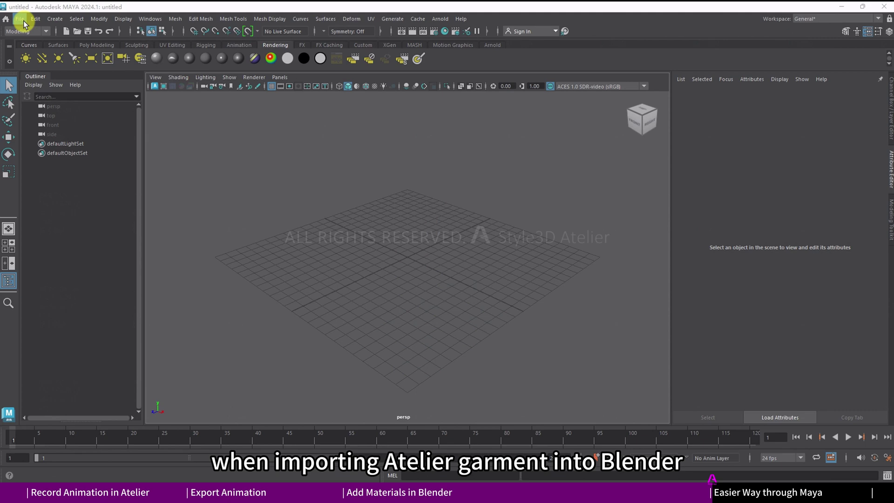
left_click(76, 125)
left_click(323, 220)
left_click(660, 384)
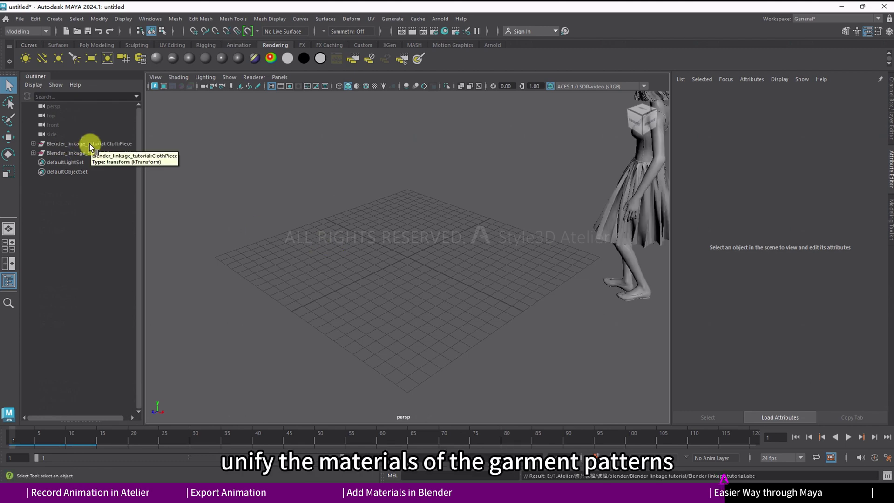
left_click(94, 148)
- Expand ClothPiece and assign new Standard Surface shaders to Fabric_0 and the following patterns
left_click(34, 147)
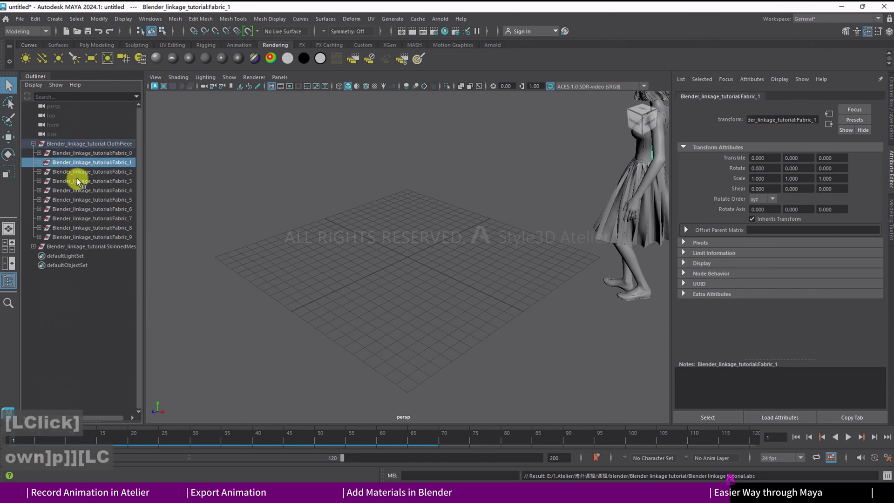
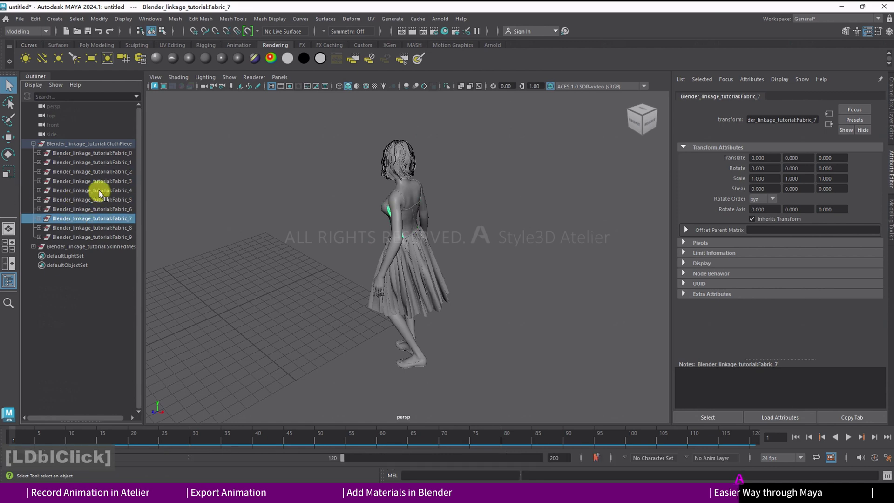
left_click(84, 156)
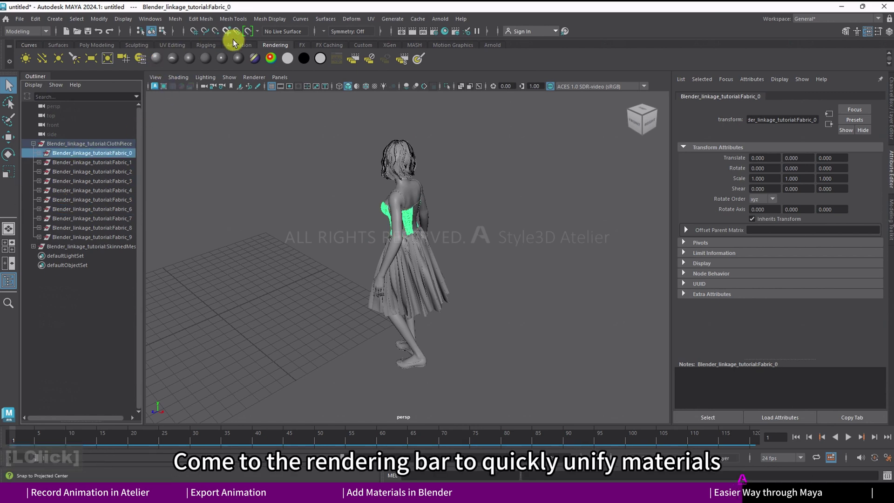
left_click(162, 63)
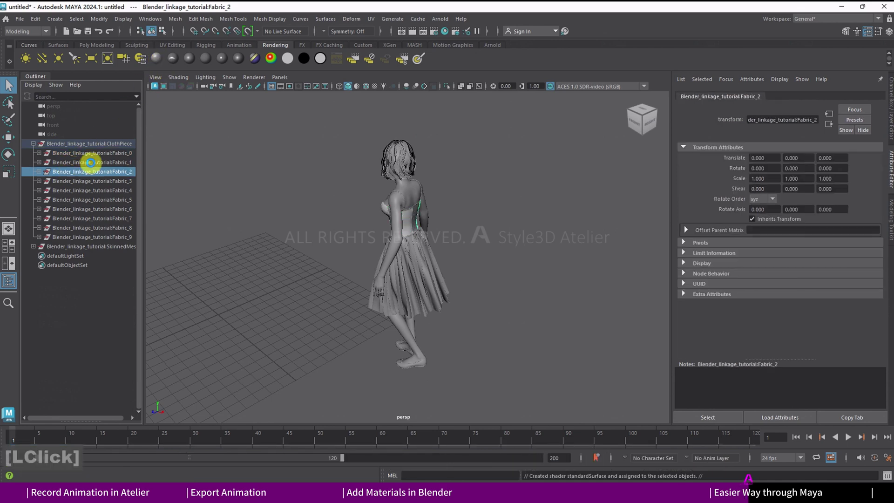
left_click(161, 59)
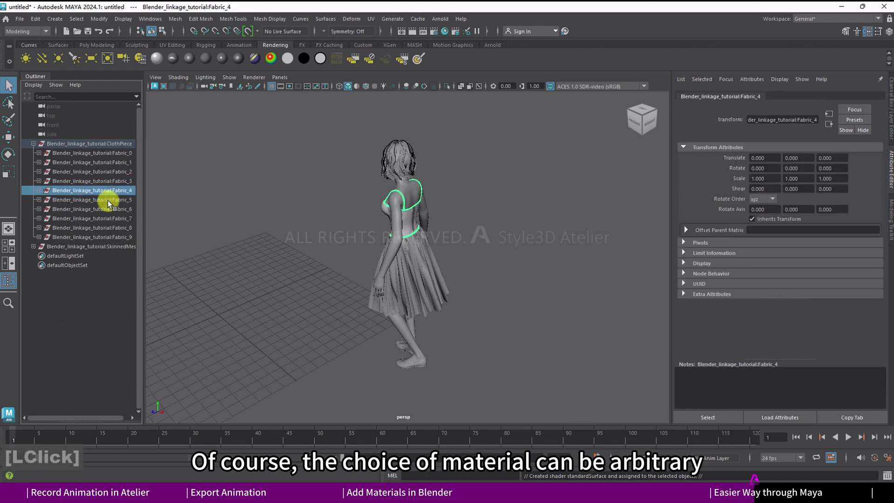
left_click(93, 202)
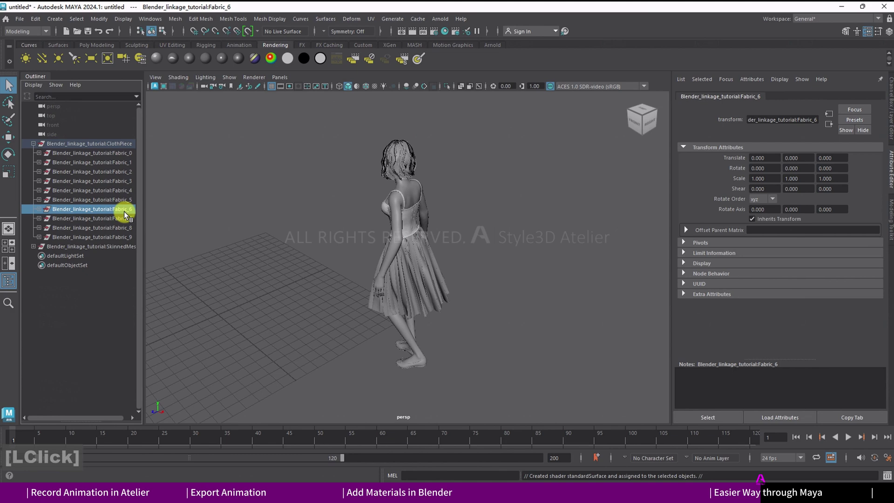
- Assign new Standard Surface shaders to Fabric_7, Fabric_8 and Fabric_9
left_click(162, 62)
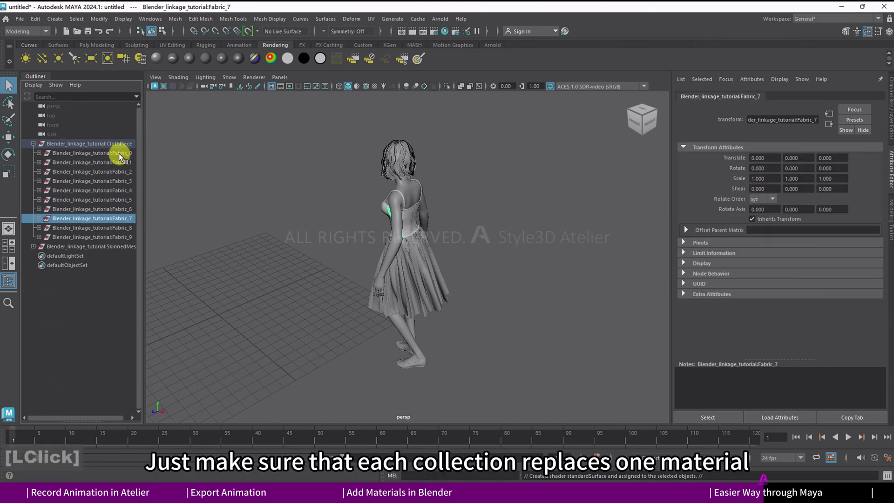
left_click(66, 230)
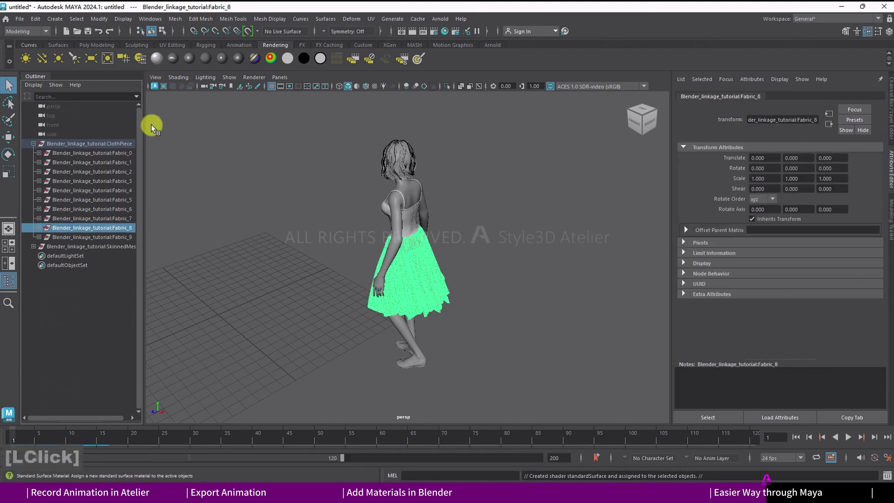
left_click(82, 241)
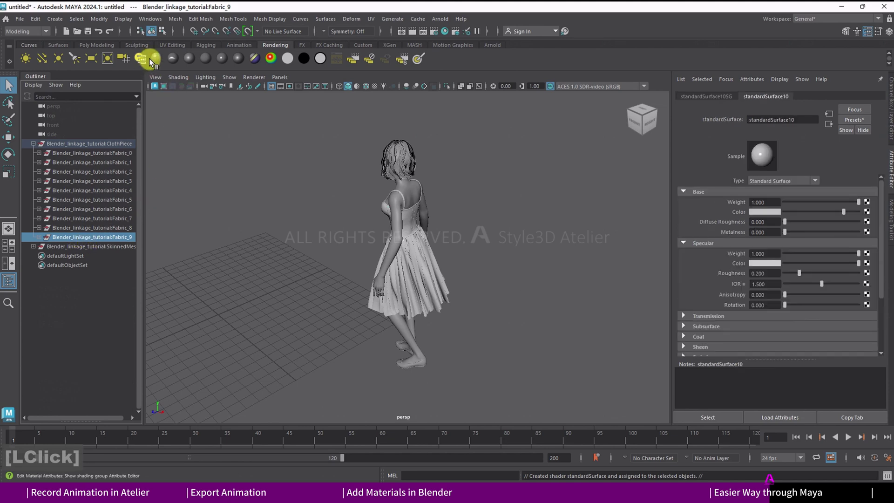
left_click(160, 60)
left_click(342, 460)
- Check the last frame is 152, then delete SkinnedMesh so only the ten Fabric pieces remain
left_click(546, 457)
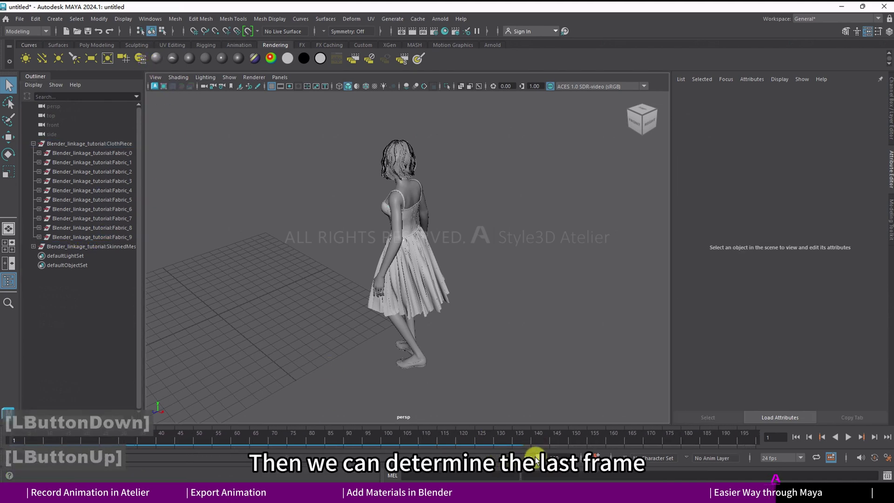
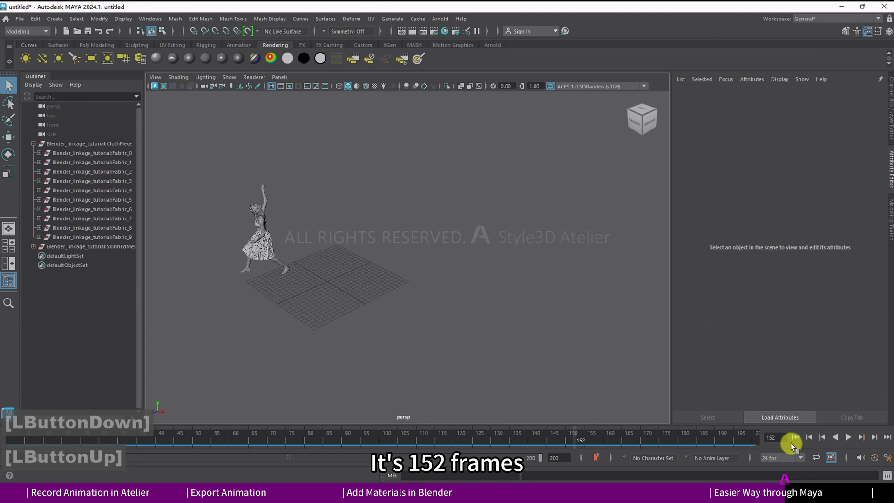
left_click(70, 251)
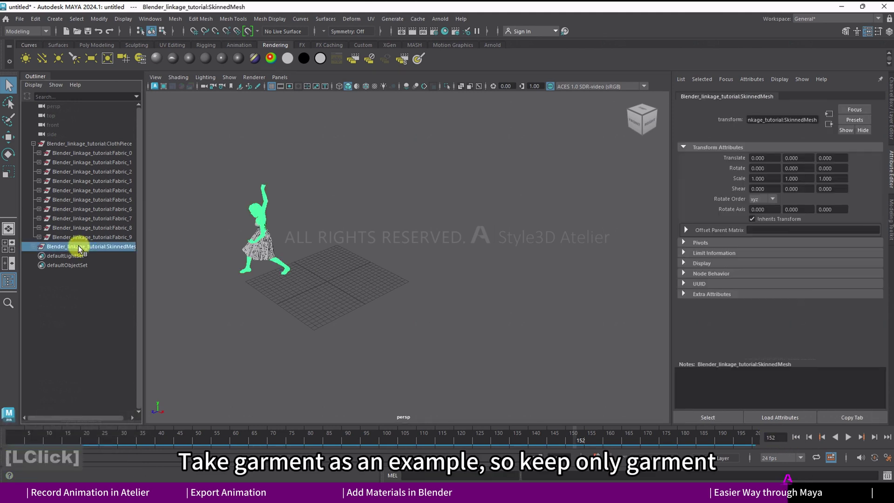
key("Delete")
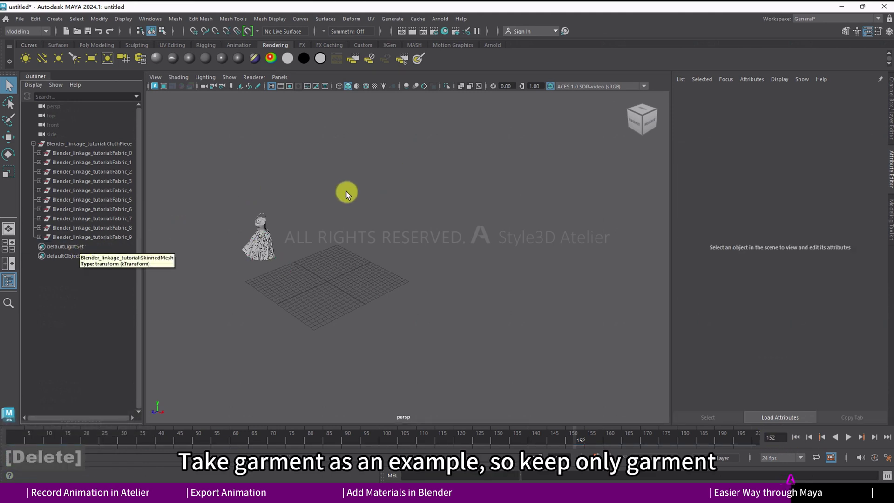
left_click(309, 192)
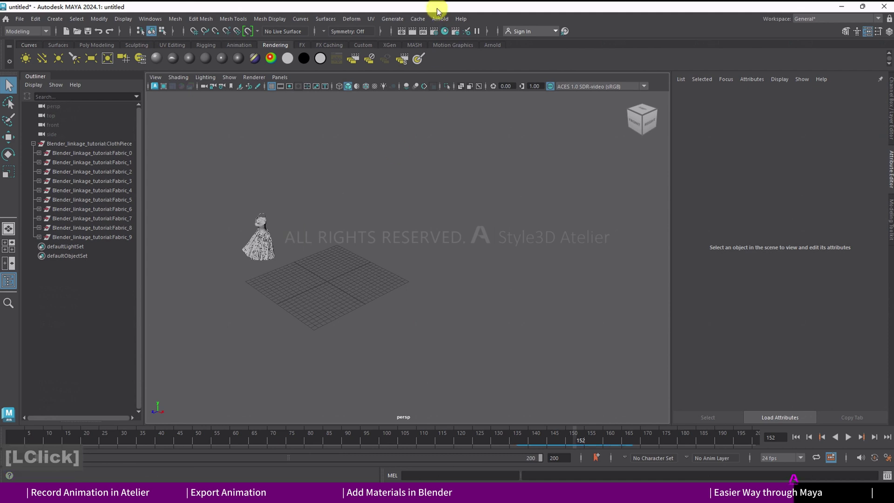
- Export all from Maya to Alembic as cloth.abc, frames 1–152 with UV data written, replacing the old file
left_click(423, 25)
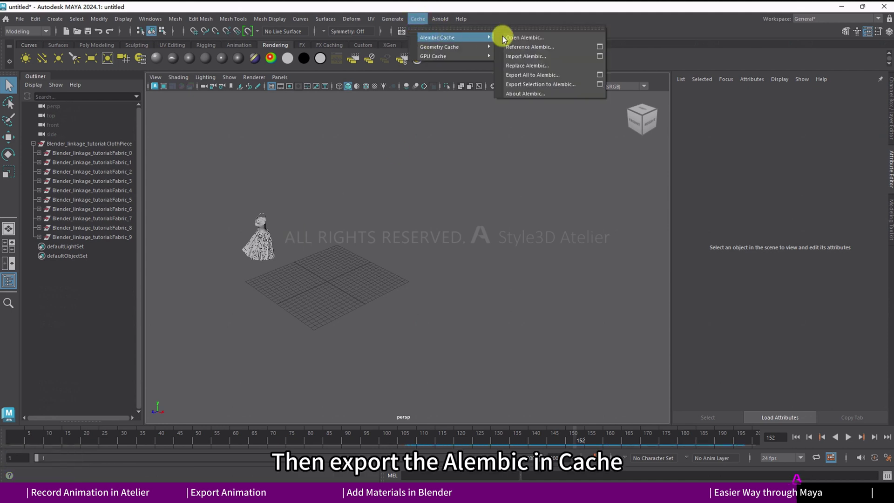
left_click(528, 79)
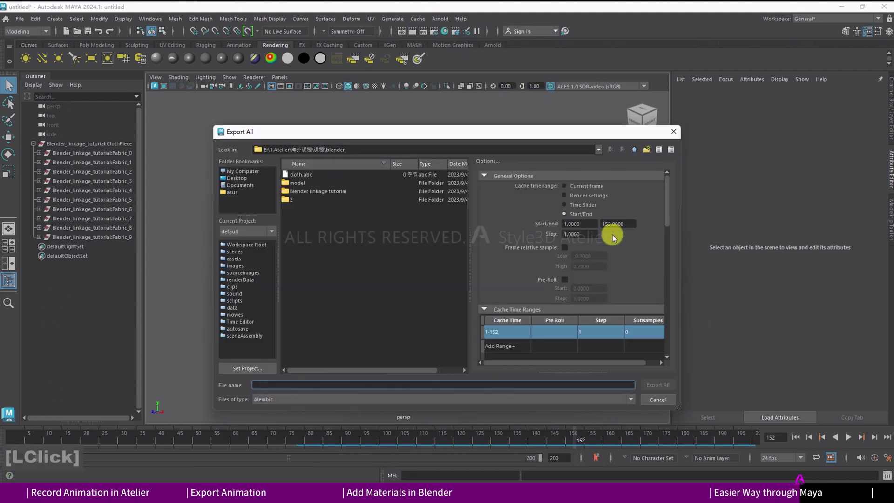
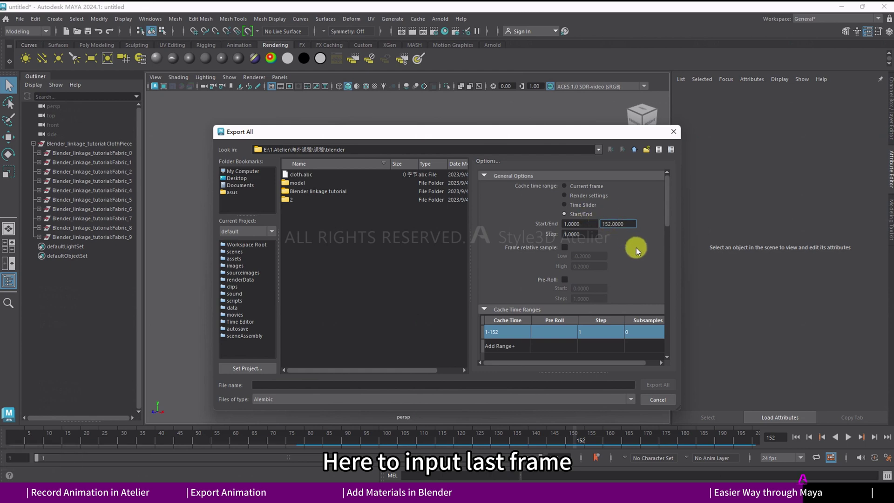
scroll("down", 3)
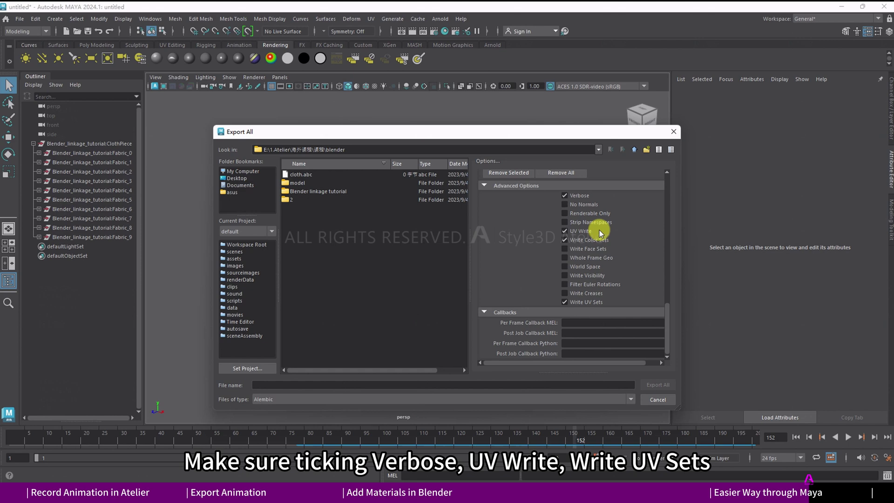
left_click(316, 175)
left_click(658, 388)
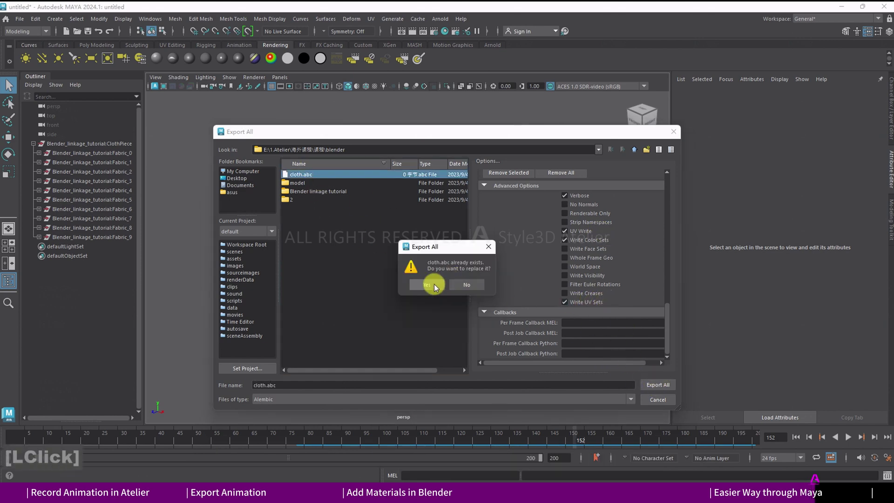
left_click(347, 167)
- Import cloth.abc into Blender as ClothPiece and select one dress pattern
left_click(353, 175)
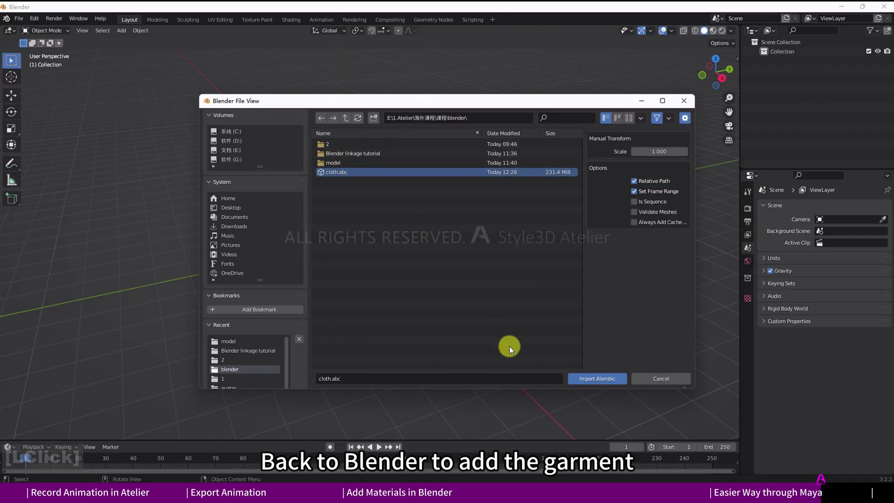
left_click(588, 380)
left_click(301, 23)
scroll("down", 3)
left_click(604, 150)
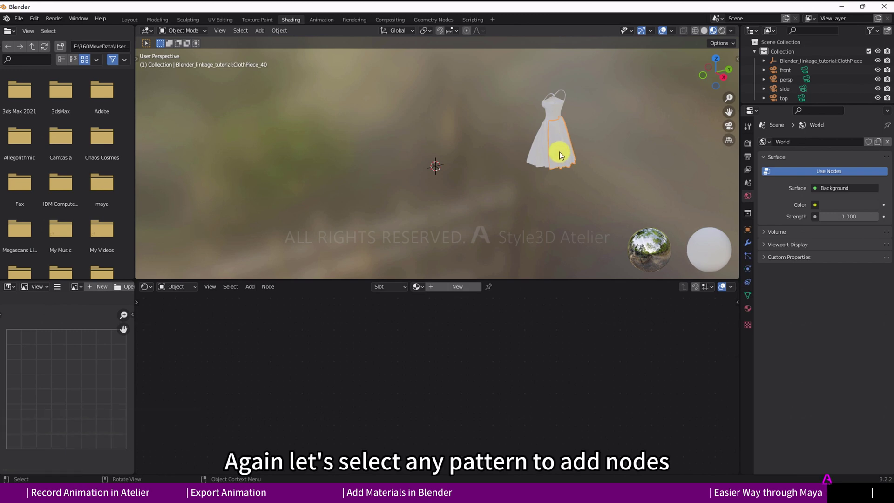
- Create a new material on the pattern and load the fabric texture images into its shader via Node Wrangler
left_click(438, 292)
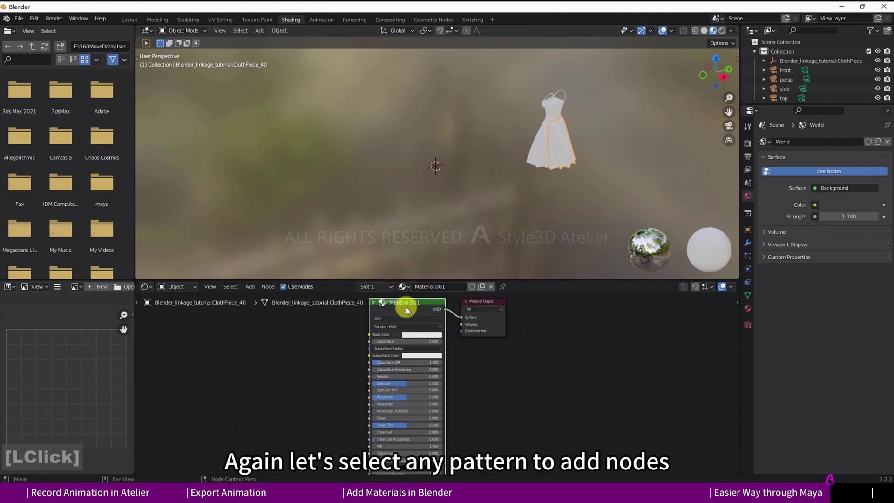
key("ctrl+shift+t")
key("ctrl+v")
key("Return")
left_click(408, 195)
left_click(613, 383)
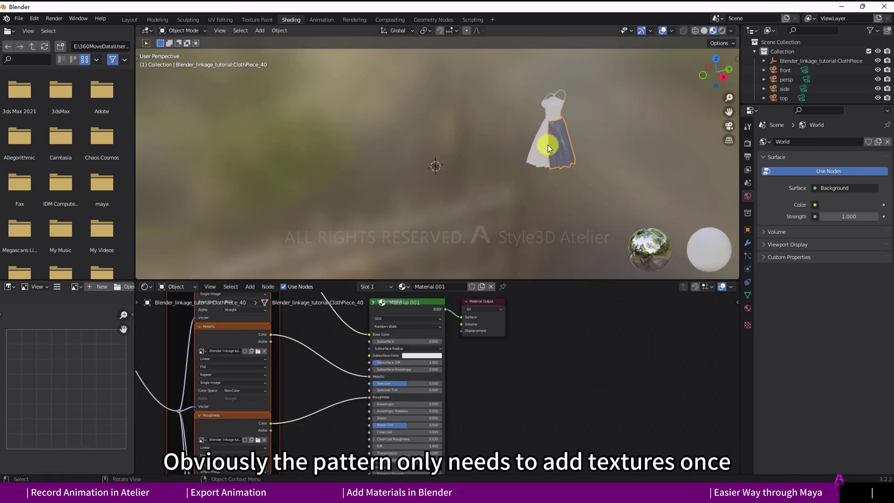
- Select all garment patterns and link the textured material to every one of them
key("a")
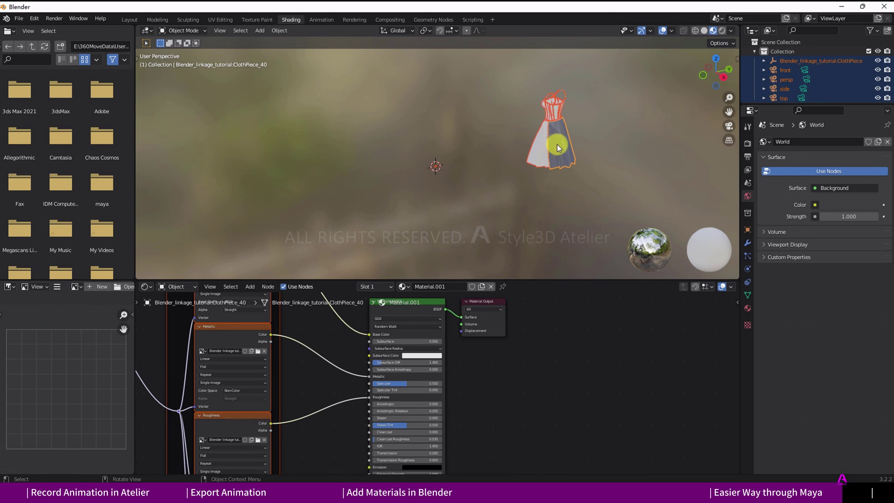
key("ctrl+i")
left_click(561, 151)
- Orbit around the dress to inspect the fabric look, then deselect everything
middle_click(578, 182)
middle_click(638, 162)
scroll("up", 3)
middle_click(501, 146)
middle_click(472, 176)
scroll("up", 3)
middle_click(547, 162)
middle_click(531, 223)
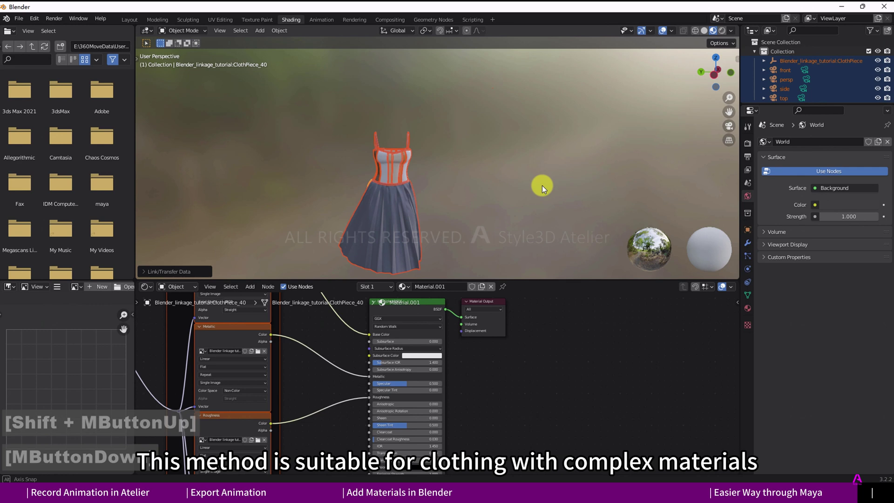
middle_click(546, 197)
middle_click(478, 185)
left_click(478, 185)
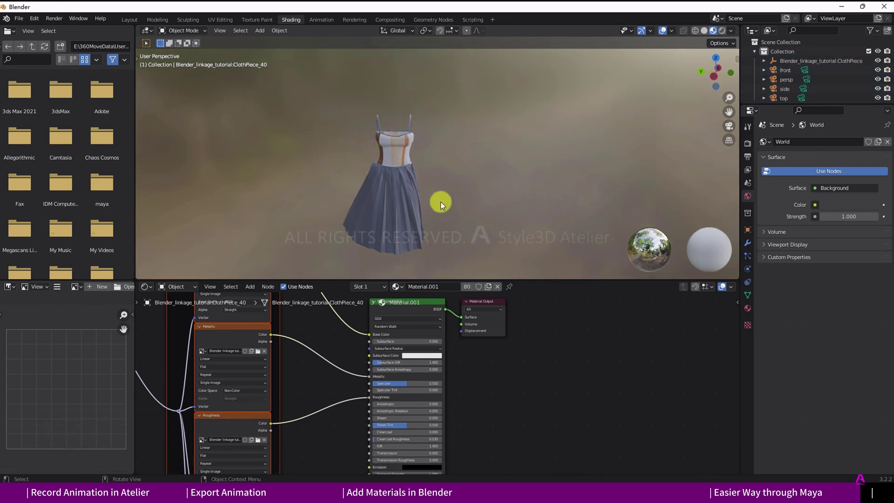